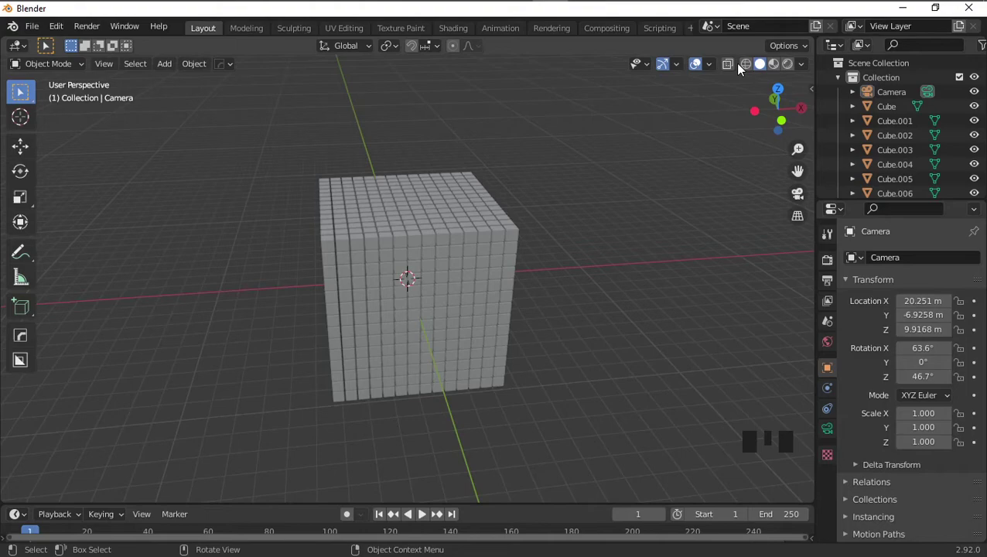
# Show the block in wireframe, box-select every cube, then deselect them all.
pyautogui.click(748, 68)
pyautogui.moveTo(254, 155); pyautogui.dragTo(297, 180)
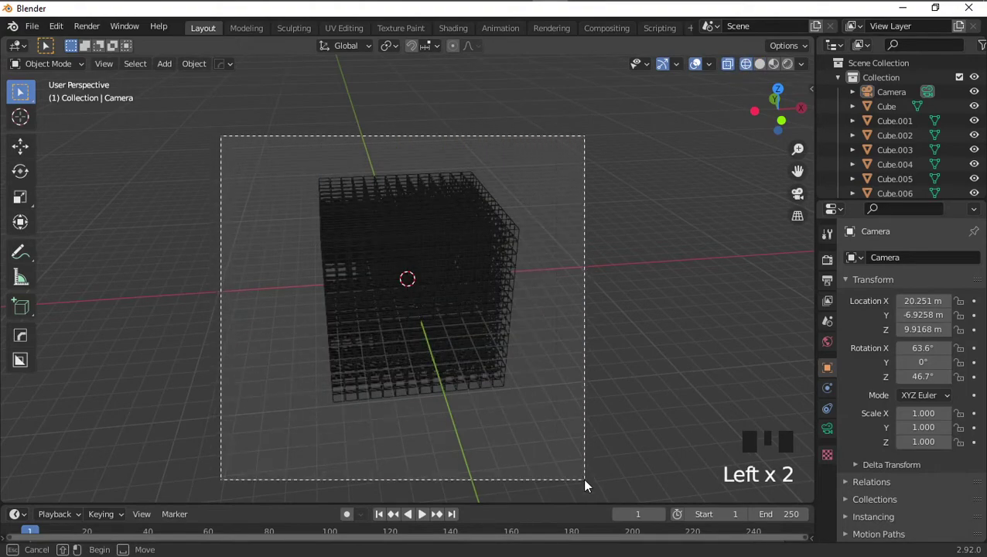
pyautogui.click(762, 68)
pyautogui.moveTo(501, 199); pyautogui.dragTo(205, 86)
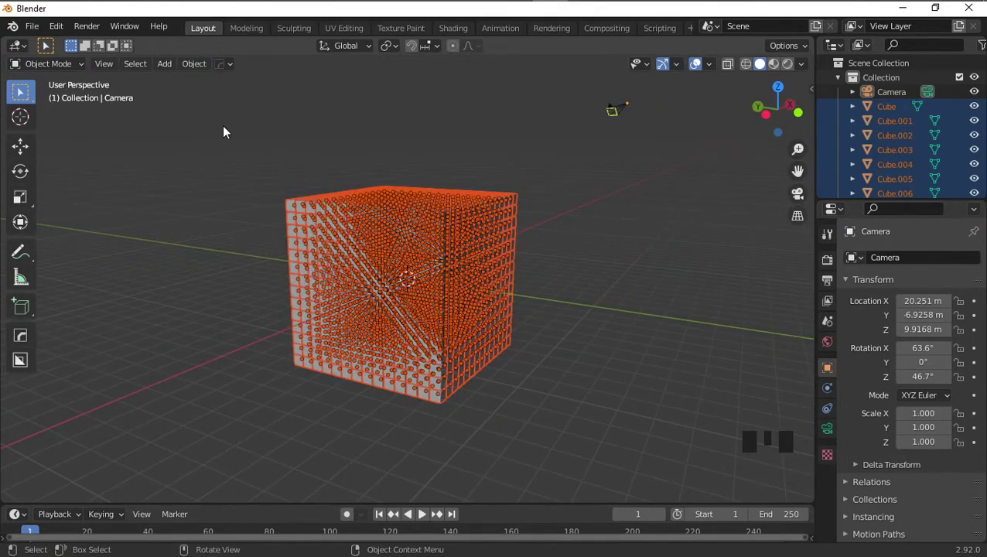
pyautogui.moveTo(231, 129); pyautogui.dragTo(235, 161)
pyautogui.click(234, 161)
pyautogui.click(234, 149)
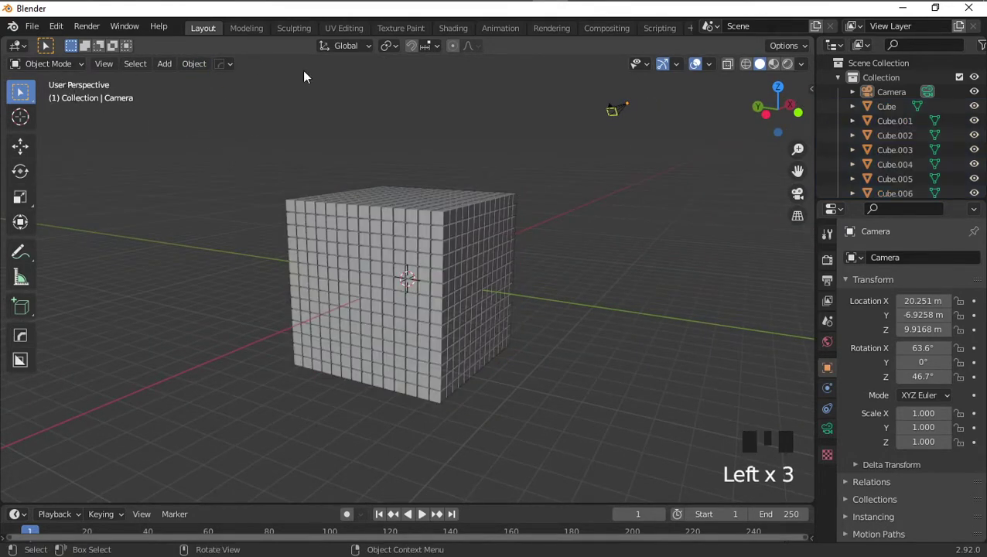
# Select the camera and delete it from the scene.
pyautogui.click(631, 108)
pyautogui.click(632, 168)
pyautogui.doubleClick(632, 168)
pyautogui.click(616, 112)
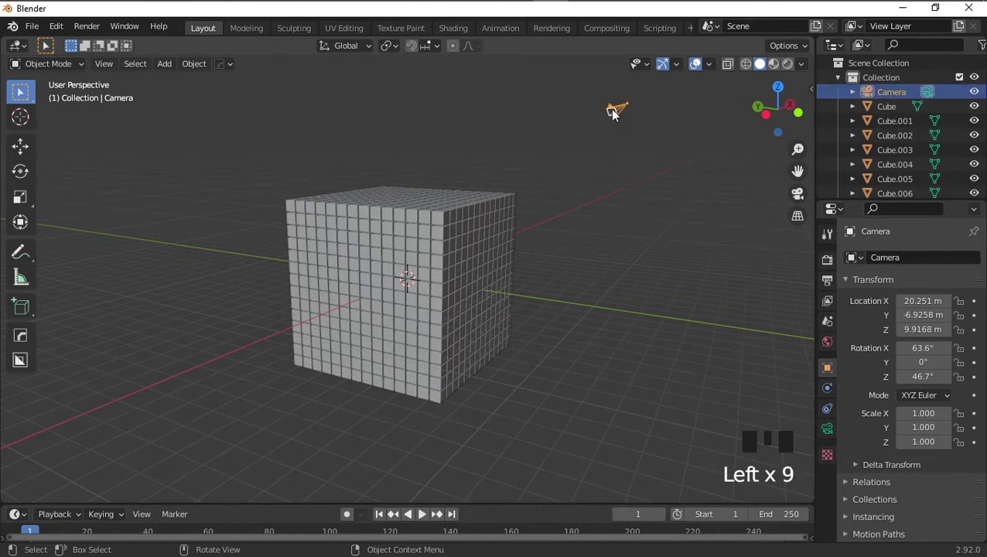
pyautogui.press('Delete')
pyautogui.click(251, 178)
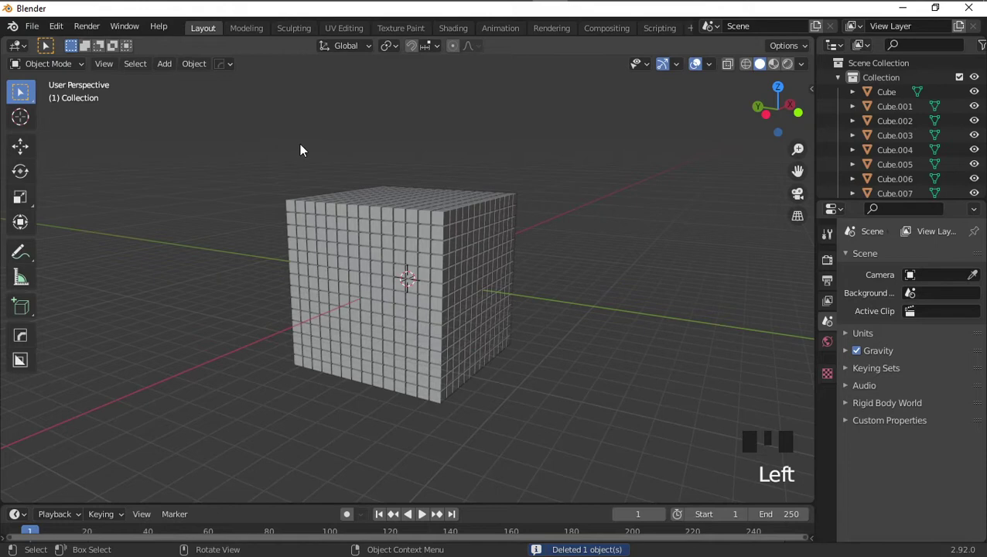
# Box-select the whole cube block again in see-through wireframe.
pyautogui.moveTo(433, 181); pyautogui.dragTo(745, 72)
pyautogui.click(745, 72)
pyautogui.click(243, 152)
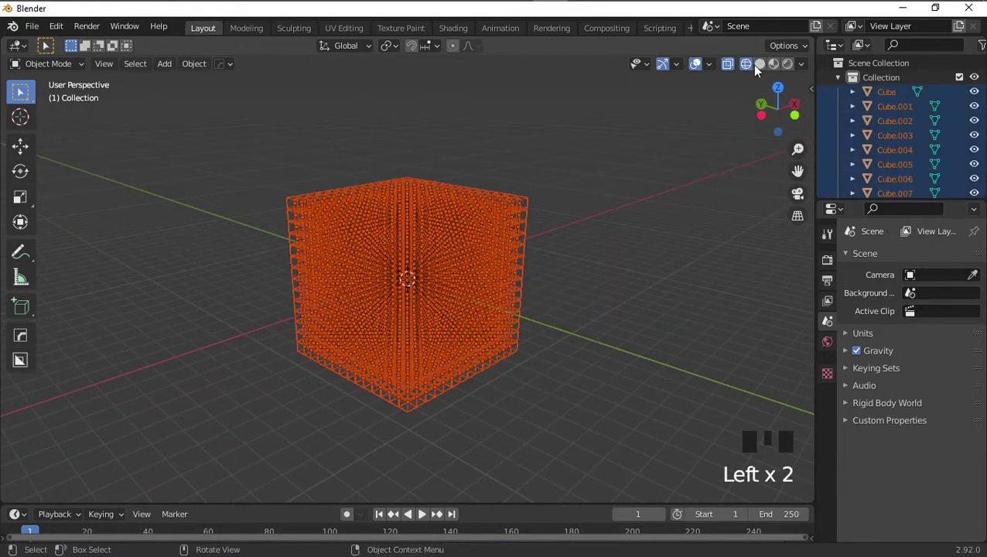
# Return to solid shading and run Randomize Transform with location 4 m, 5.2 m, 4.4 m.
pyautogui.click(763, 70)
pyautogui.moveTo(191, 69); pyautogui.dragTo(421, 255)
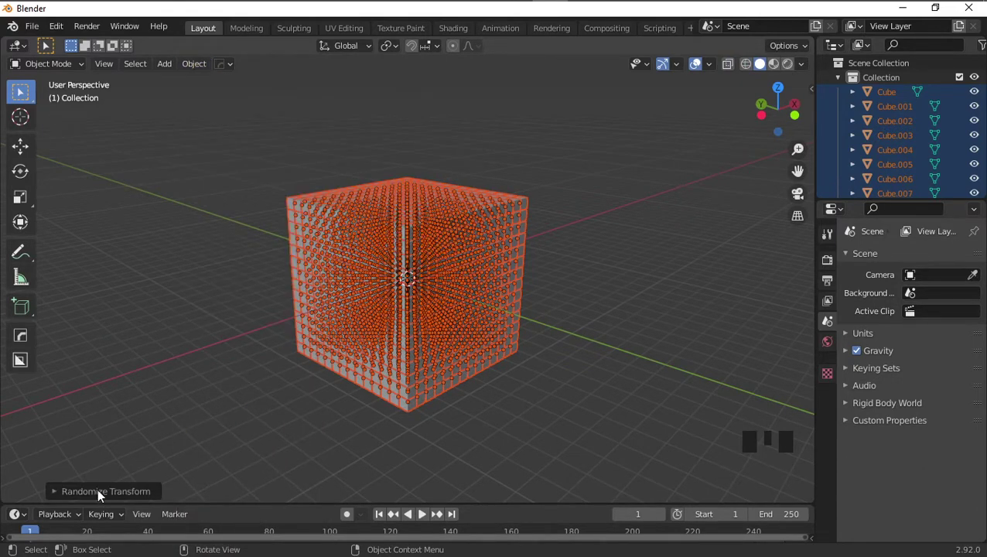
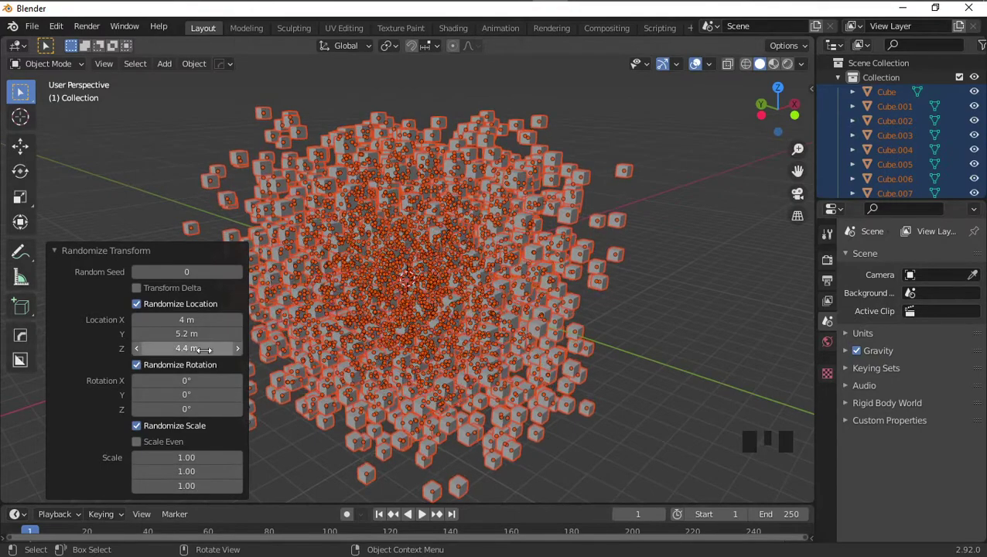
# Orbit, pan and zoom around the scattered cloud of cubes to inspect it.
pyautogui.click(690, 295)
pyautogui.moveTo(582, 321); pyautogui.dragTo(641, 328)
pyautogui.scroll(3)
pyautogui.moveTo(574, 314); pyautogui.dragTo(439, 320)
pyautogui.scroll(3)
pyautogui.scroll(-3)
pyautogui.moveTo(464, 317); pyautogui.dragTo(552, 314)
pyautogui.click(551, 314)
pyautogui.scroll(-3)
# Reselect all the cubes and bring up the viewport Object menu.
pyautogui.press('l')
pyautogui.click(618, 276)
pyautogui.click(237, 122)
pyautogui.moveTo(655, 410); pyautogui.dragTo(403, 358)
pyautogui.scroll(3)
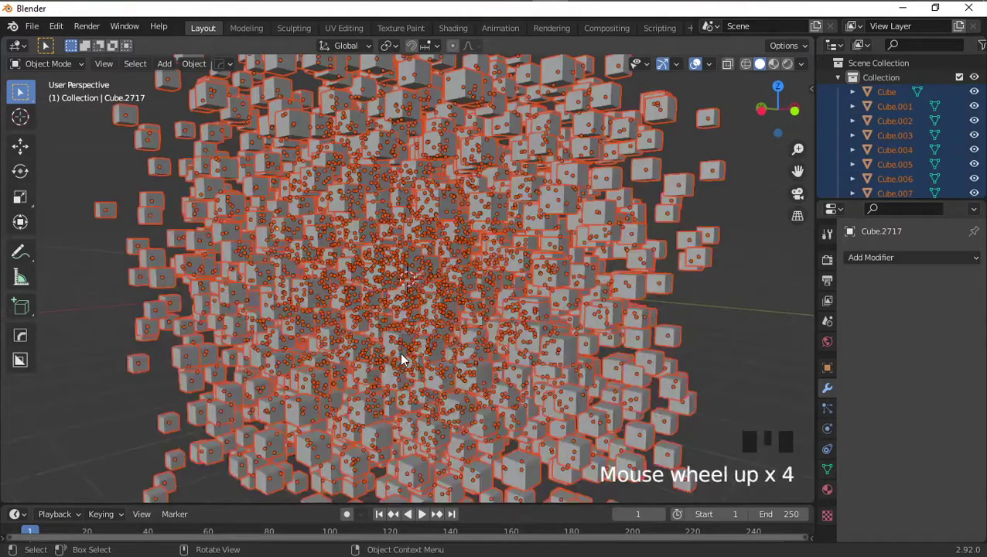
pyautogui.scroll(3)
pyautogui.scroll(-3)
pyautogui.scroll(3)
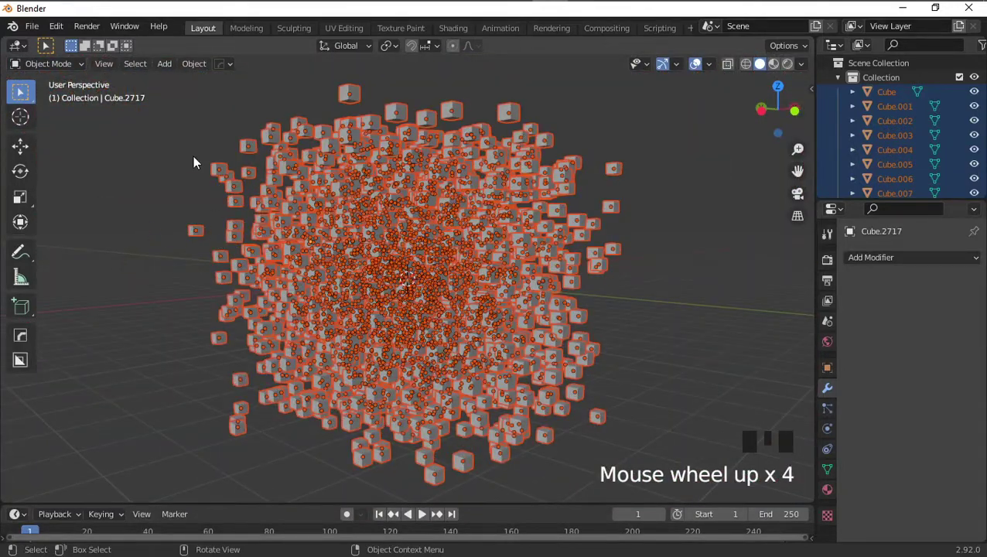
# Run Randomize Transform with scale 3.01, 2.62, 1.93, then deselect and orbit among the boxes.
pyautogui.moveTo(197, 67); pyautogui.dragTo(412, 254)
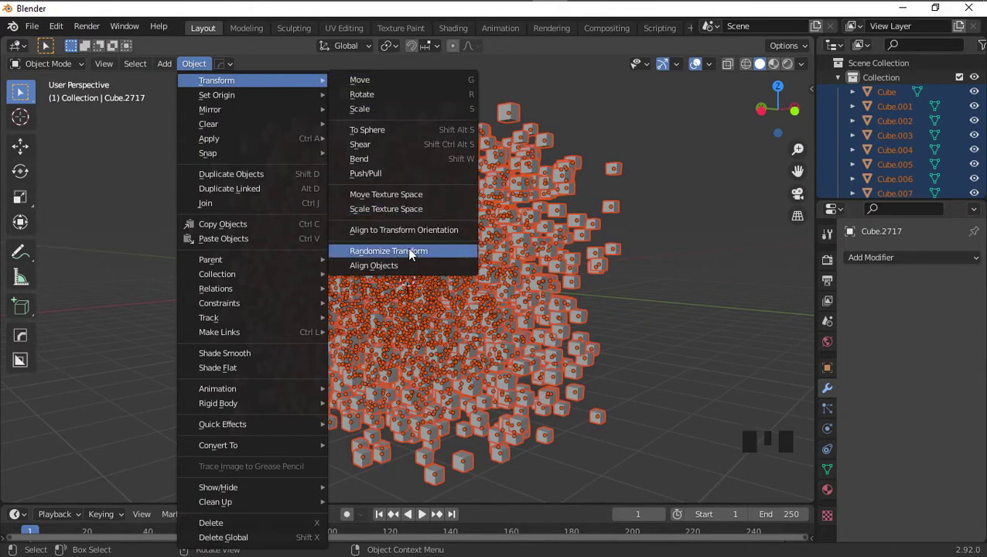
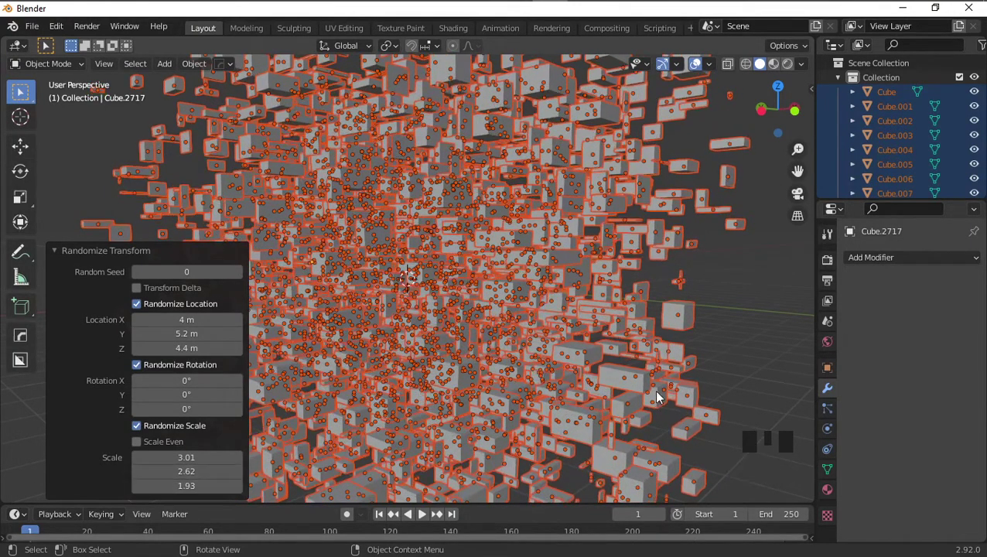
pyautogui.click(737, 326)
pyautogui.moveTo(713, 336); pyautogui.dragTo(717, 296)
pyautogui.scroll(3)
pyautogui.moveTo(704, 295); pyautogui.dragTo(713, 248)
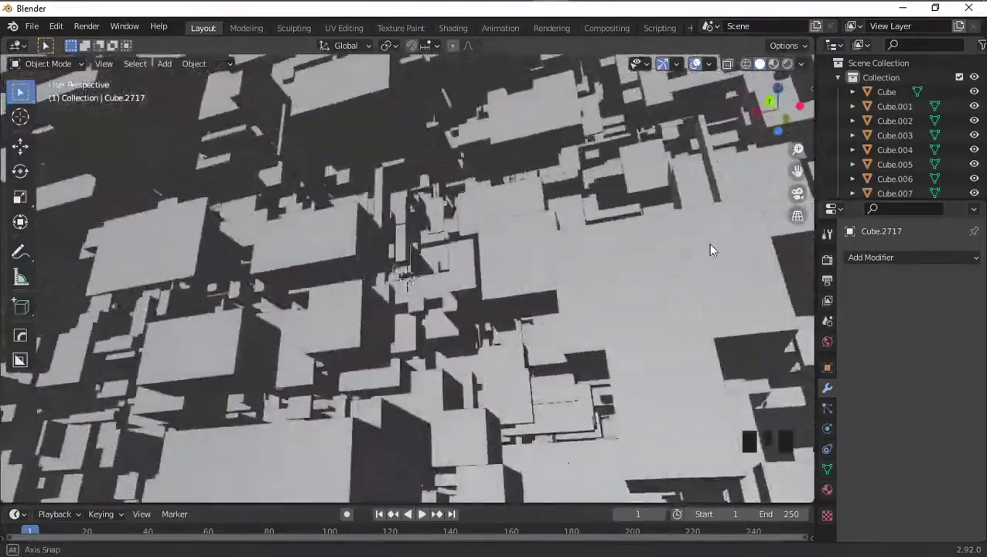
pyautogui.middleClick(19, 263)
pyautogui.middleClick(51, 296)
pyautogui.scroll(3)
pyautogui.moveTo(265, 284); pyautogui.dragTo(690, 254)
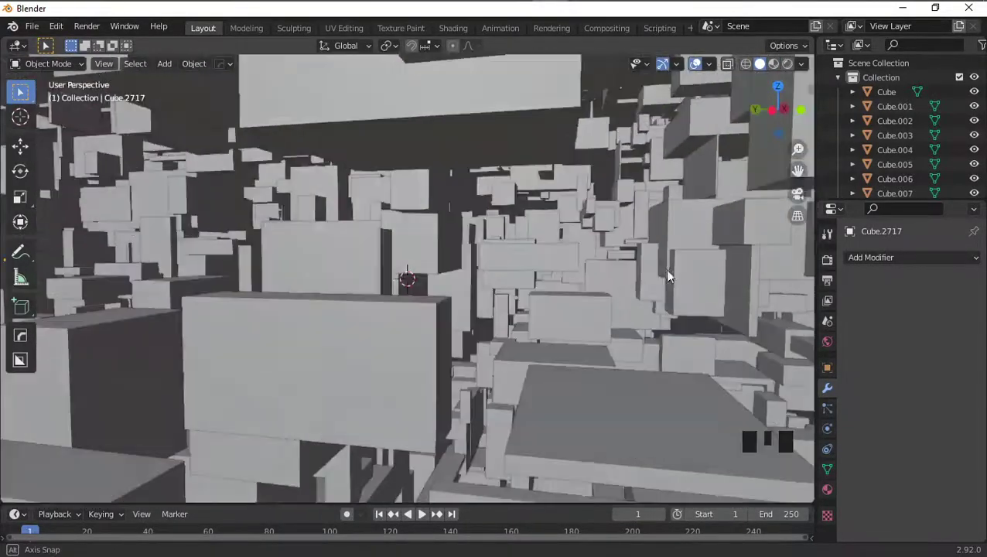
pyautogui.scroll(-3)
pyautogui.middleClick(255, 276)
pyautogui.scroll(-3)
pyautogui.scroll(3)
pyautogui.scroll(-3)
pyautogui.moveTo(290, 268); pyautogui.dragTo(513, 251)
pyautogui.scroll(3)
pyautogui.moveTo(467, 261); pyautogui.dragTo(551, 269)
pyautogui.scroll(3)
pyautogui.moveTo(522, 266); pyautogui.dragTo(694, 275)
pyautogui.scroll(-3)
pyautogui.moveTo(613, 258); pyautogui.dragTo(714, 250)
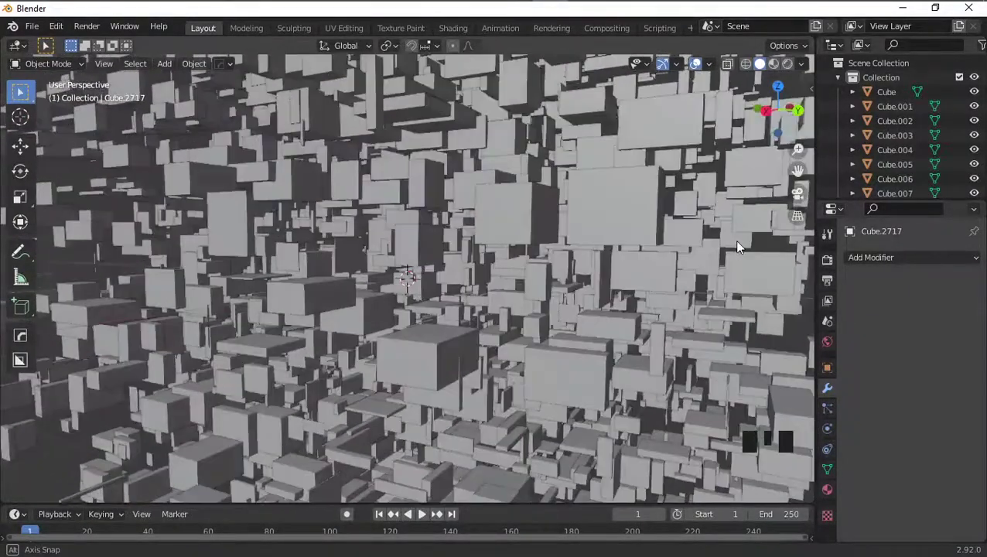
pyautogui.scroll(-3)
pyautogui.moveTo(633, 250); pyautogui.dragTo(557, 250)
pyautogui.scroll(3)
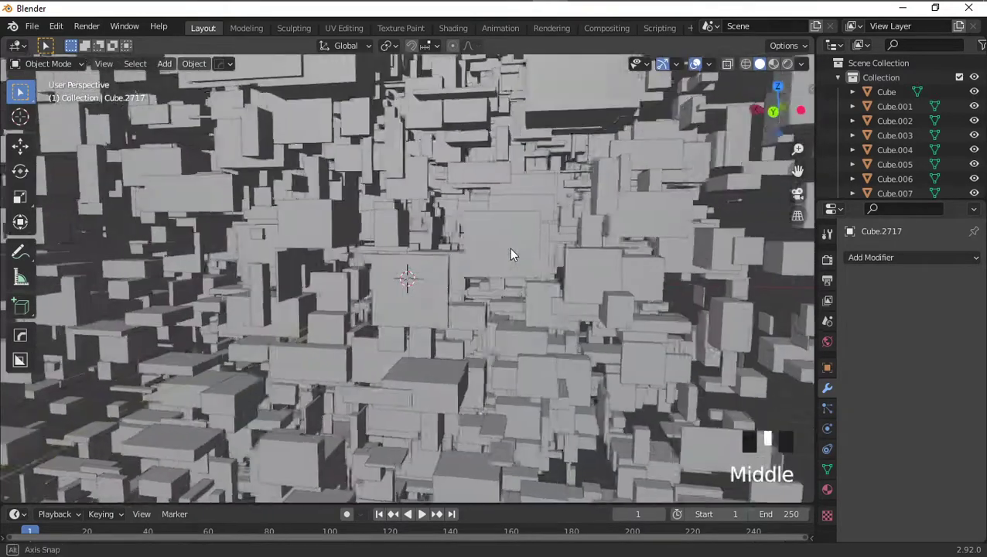